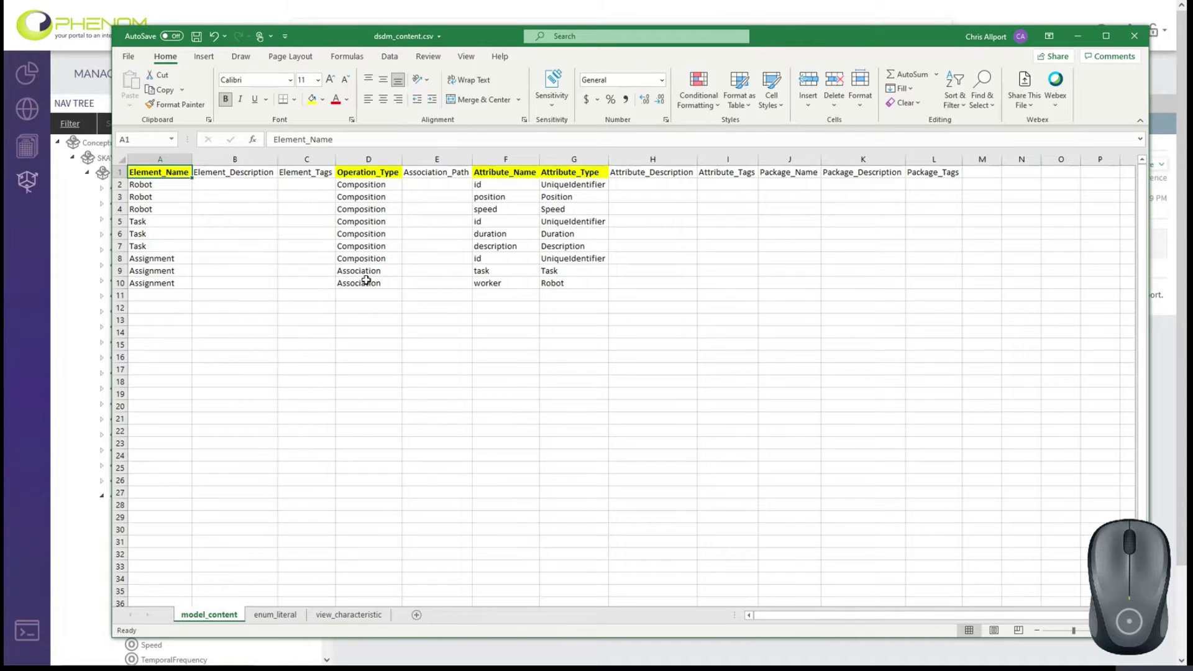
Step: Review the Robot element row and the Assignment row with its two Association operation types
{"action": "left_click", "coordinate": [154, 184]}
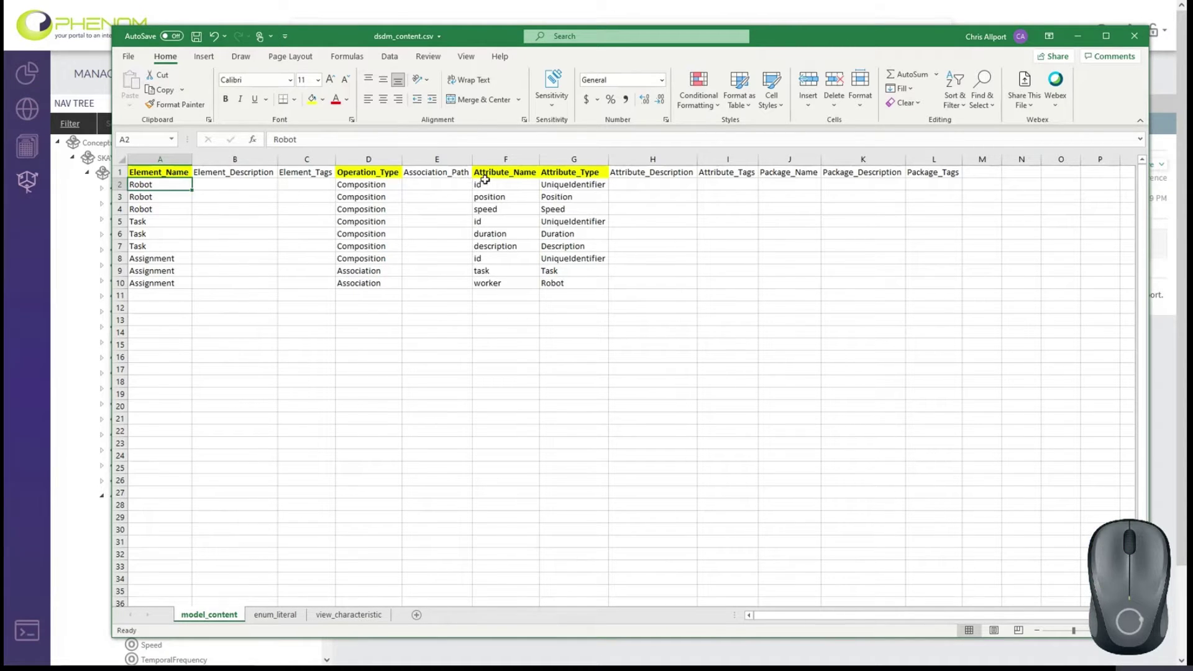
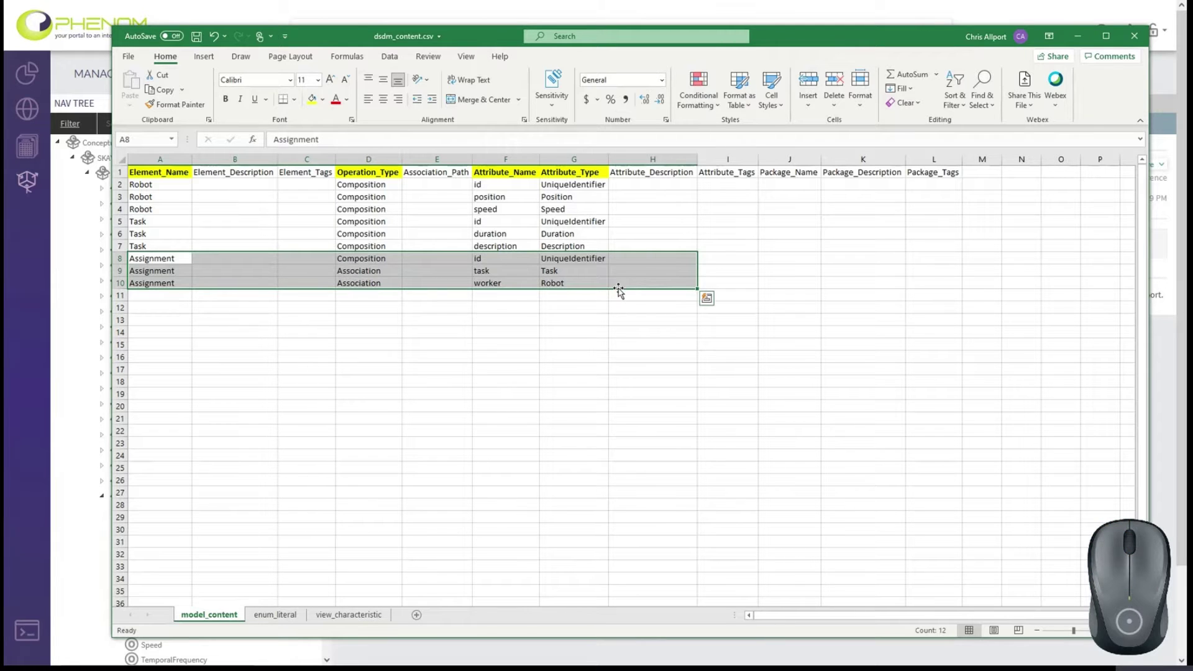
{"action": "left_click", "coordinate": [180, 269]}
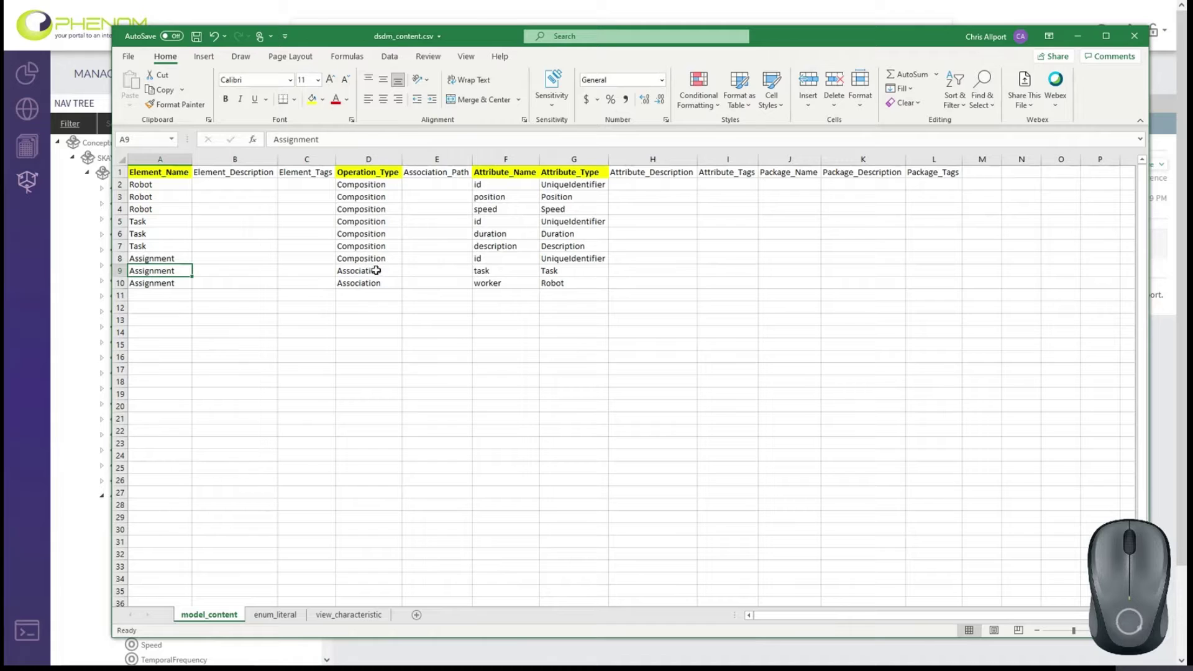
{"action": "left_click", "coordinate": [371, 270]}
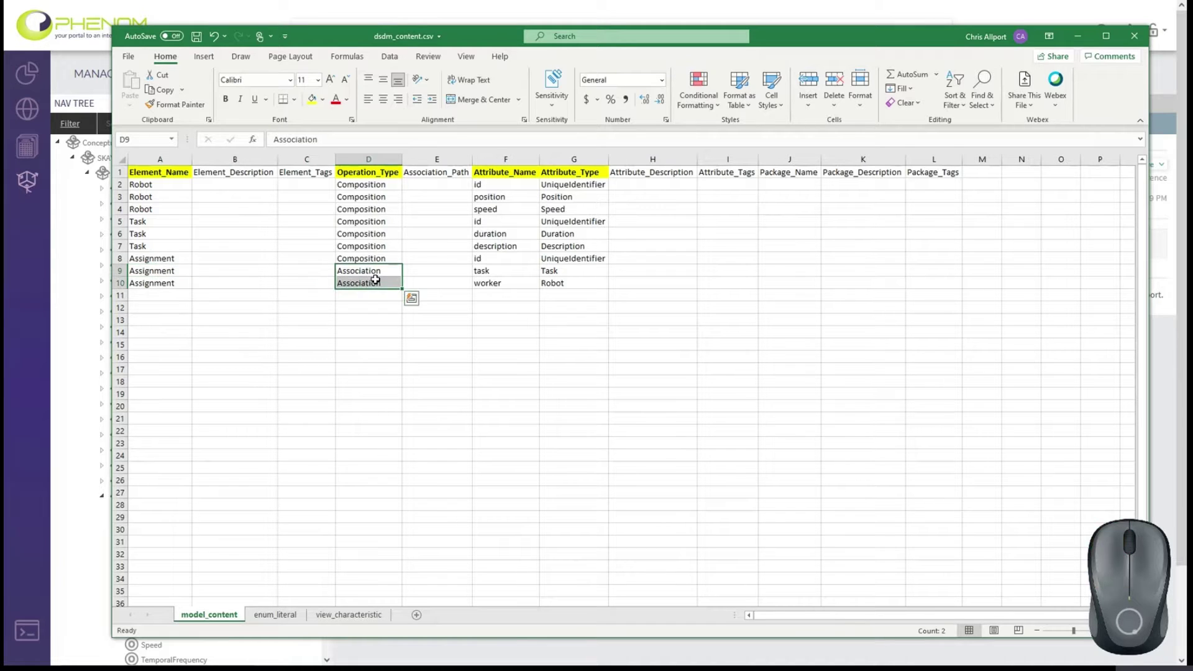
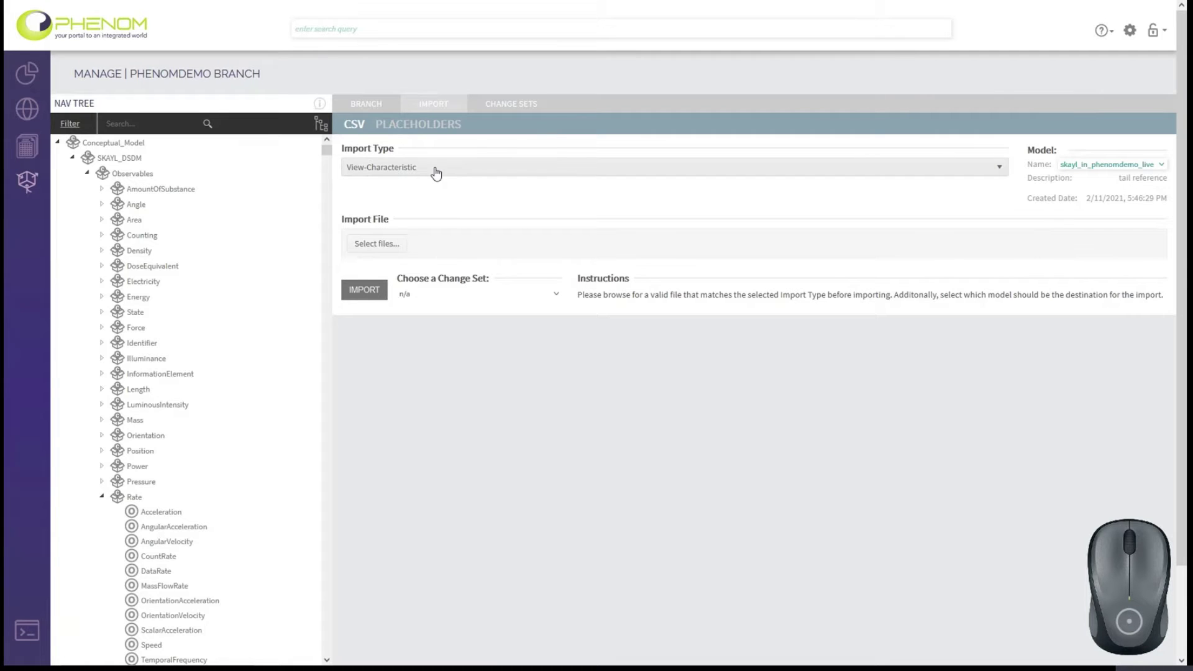
Step: Import dsdm_content.csv from the Demo folder as Model-Content
{"action": "left_click", "coordinate": [437, 173]}
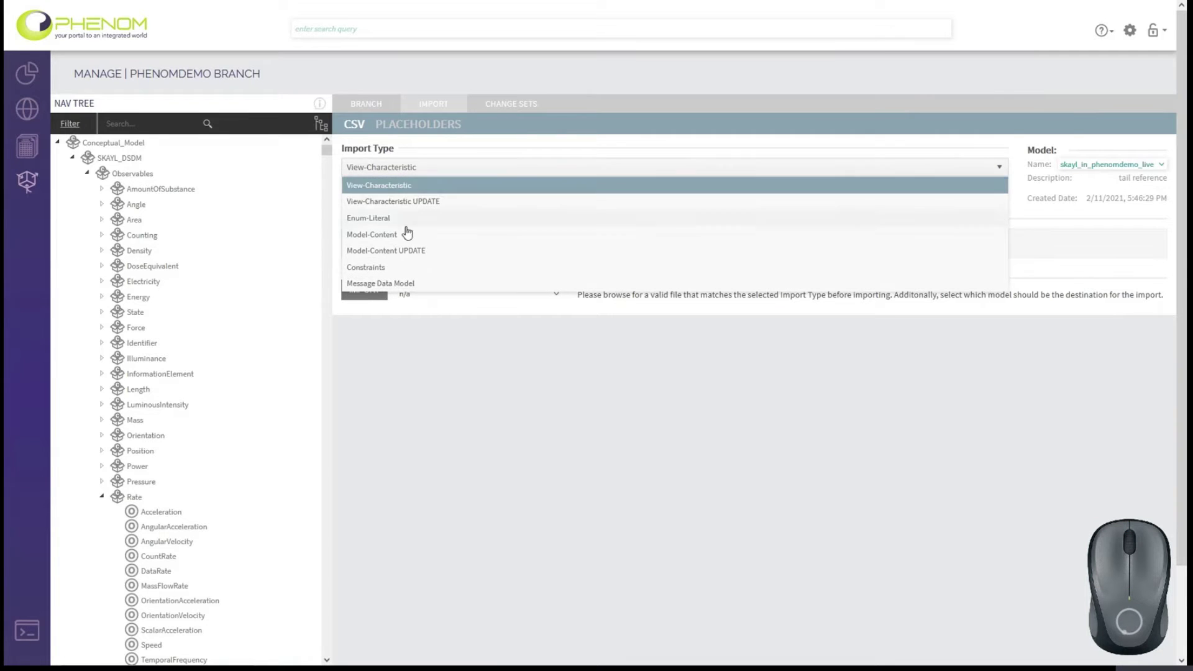
{"action": "left_click", "coordinate": [389, 240]}
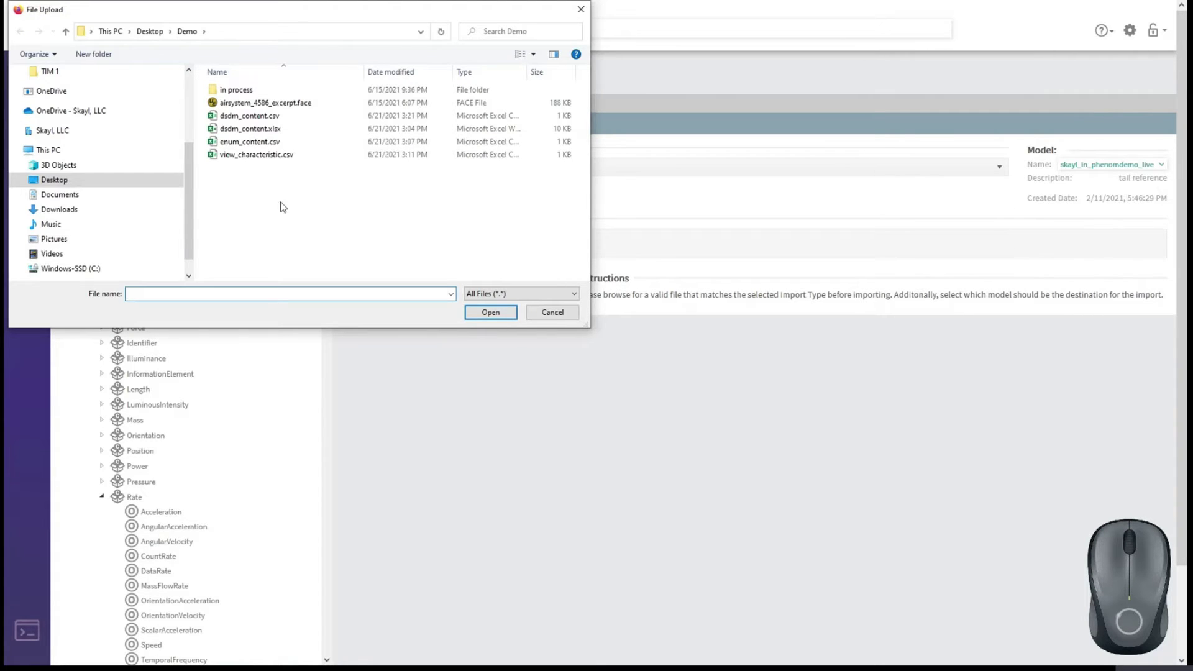
{"action": "left_click", "coordinate": [241, 120]}
{"action": "left_click", "coordinate": [505, 317]}
{"action": "left_click", "coordinate": [360, 334]}
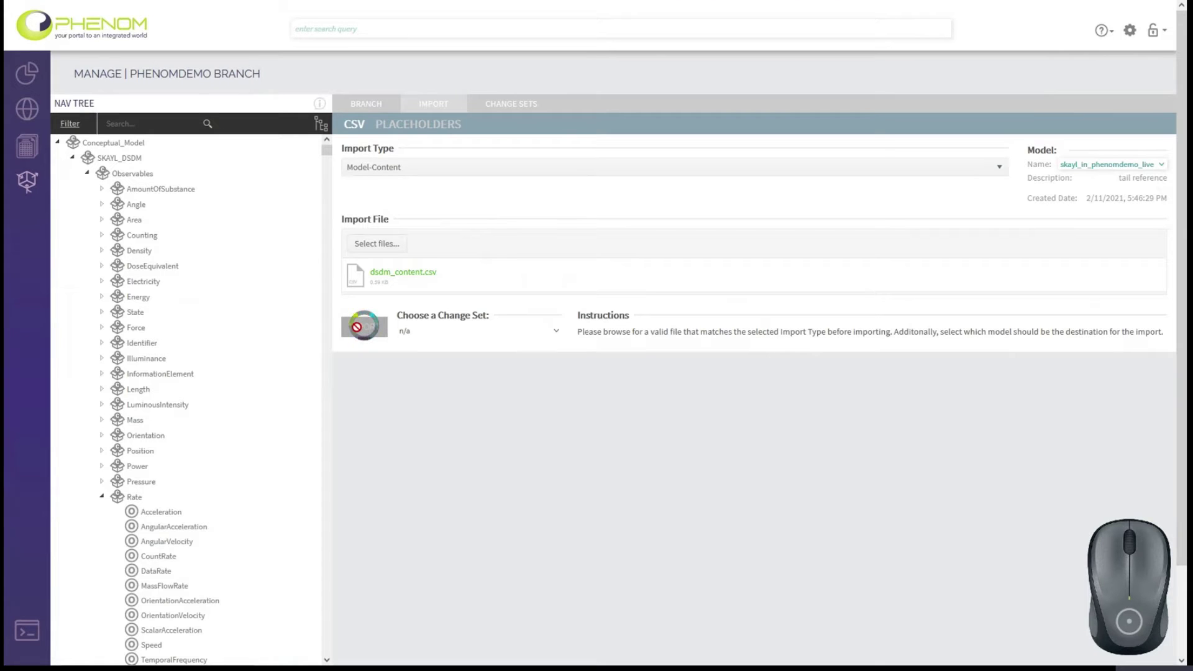
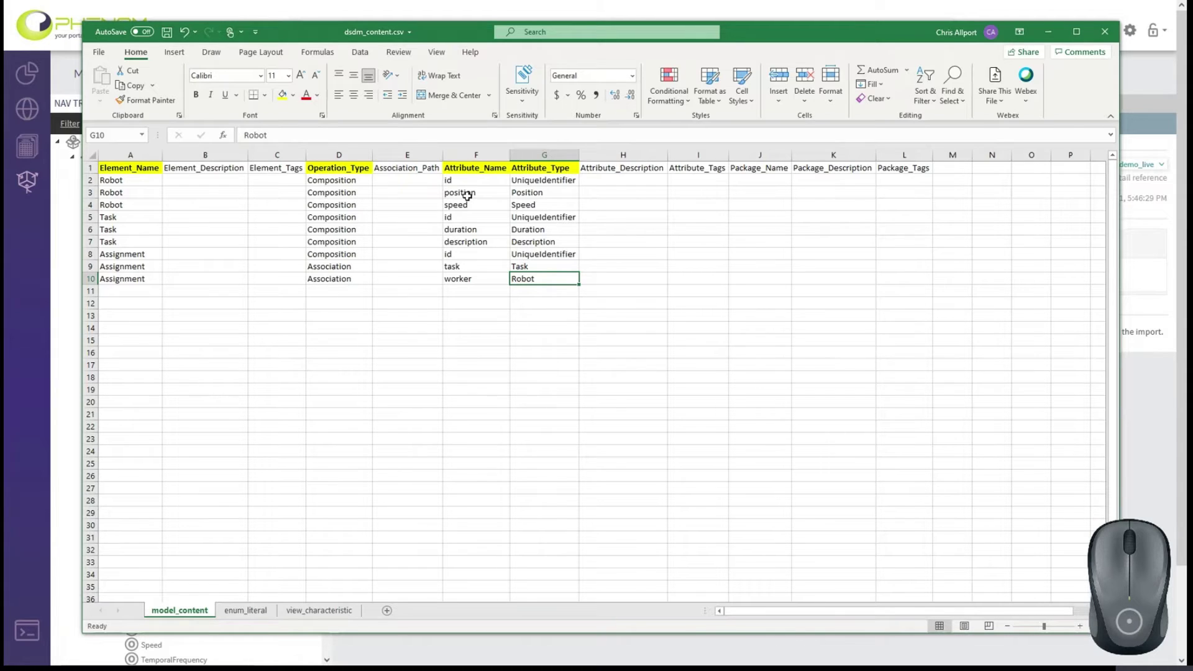
Step: Give Robot the Element_Tags value dsdm,air in the model_content sheet
{"action": "left_click", "coordinate": [272, 182]}
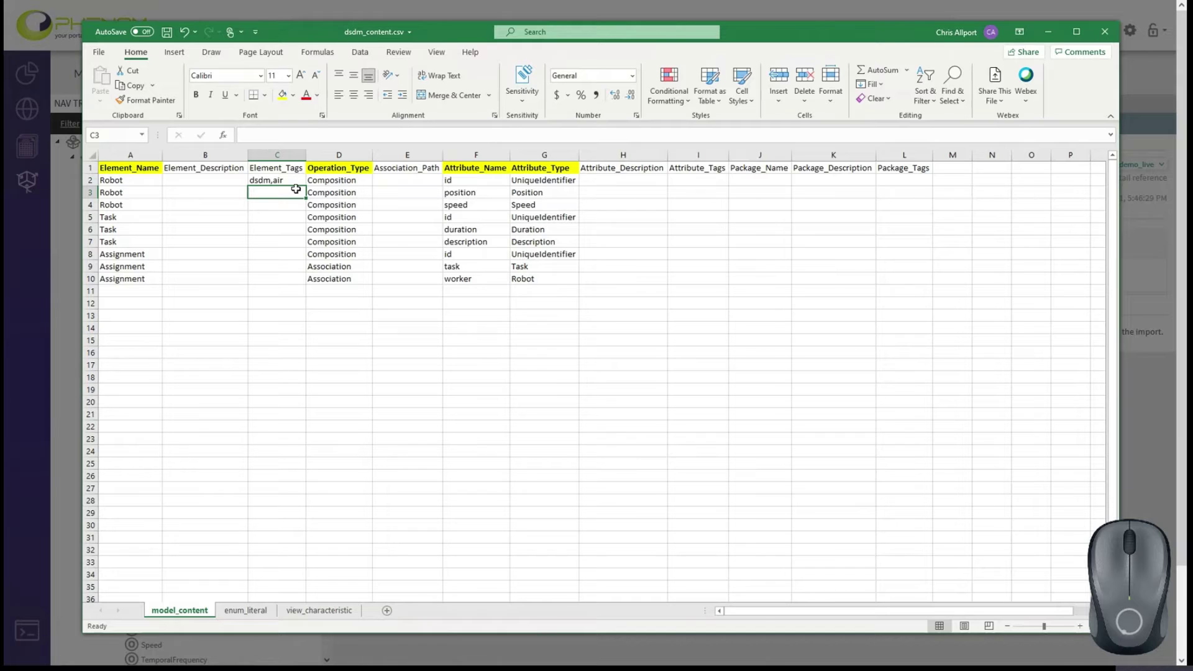
{"action": "left_click", "coordinate": [222, 177]}
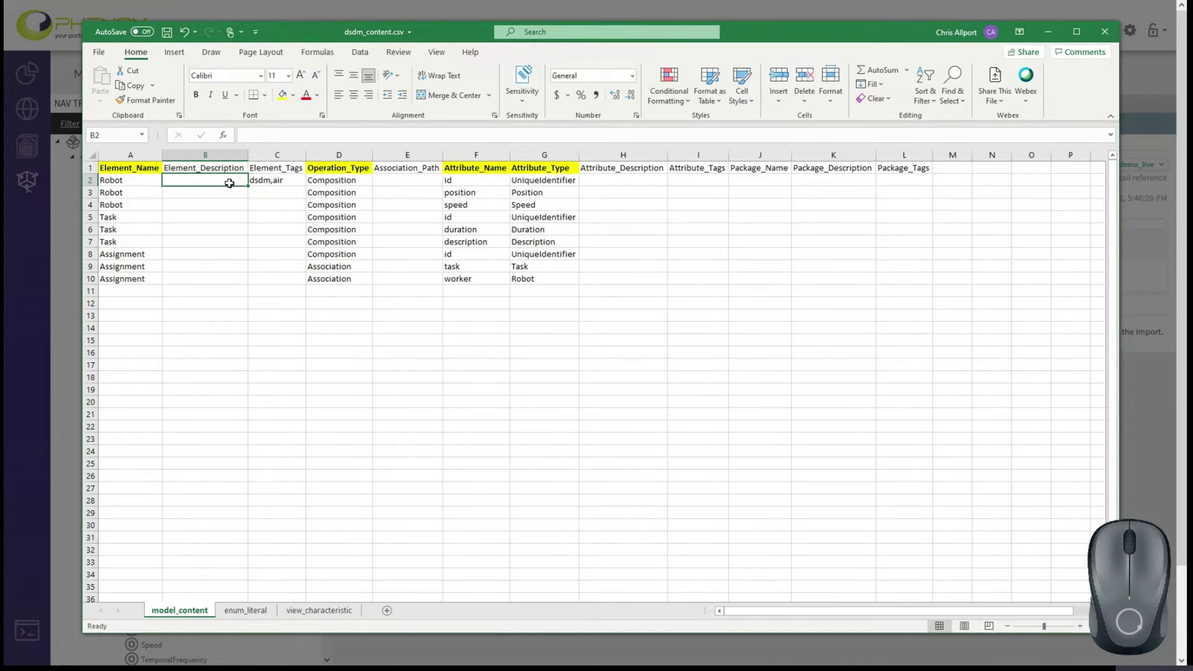
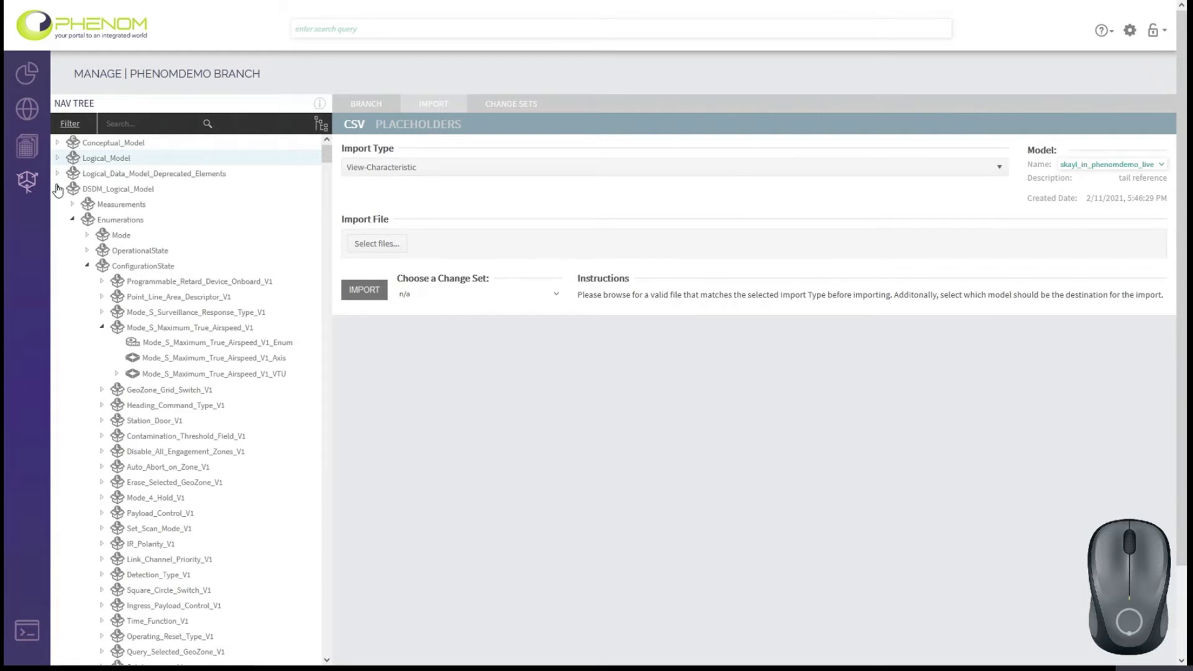
Step: Dismiss the success message and collapse the DSDM_Logical_Model and FMW_PlatformDataModel branches
{"action": "left_click", "coordinate": [59, 194]}
{"action": "left_click", "coordinate": [59, 195]}
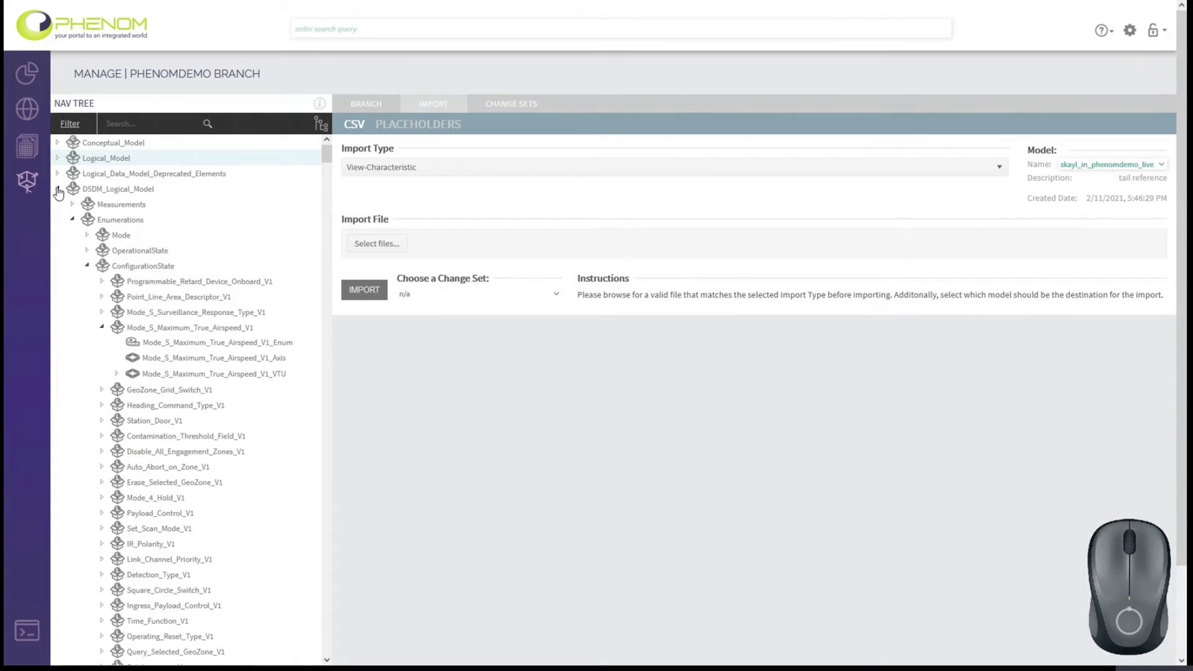
{"action": "left_click", "coordinate": [60, 193]}
{"action": "left_click", "coordinate": [60, 194]}
{"action": "left_click", "coordinate": [62, 194]}
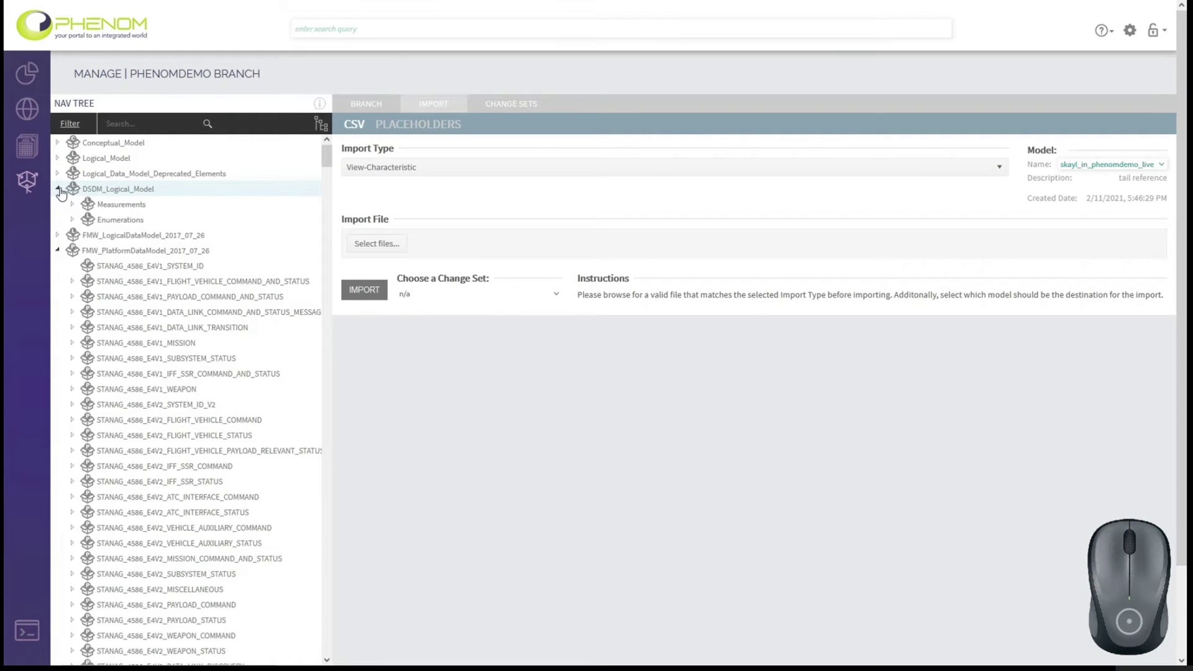
{"action": "left_click", "coordinate": [62, 194]}
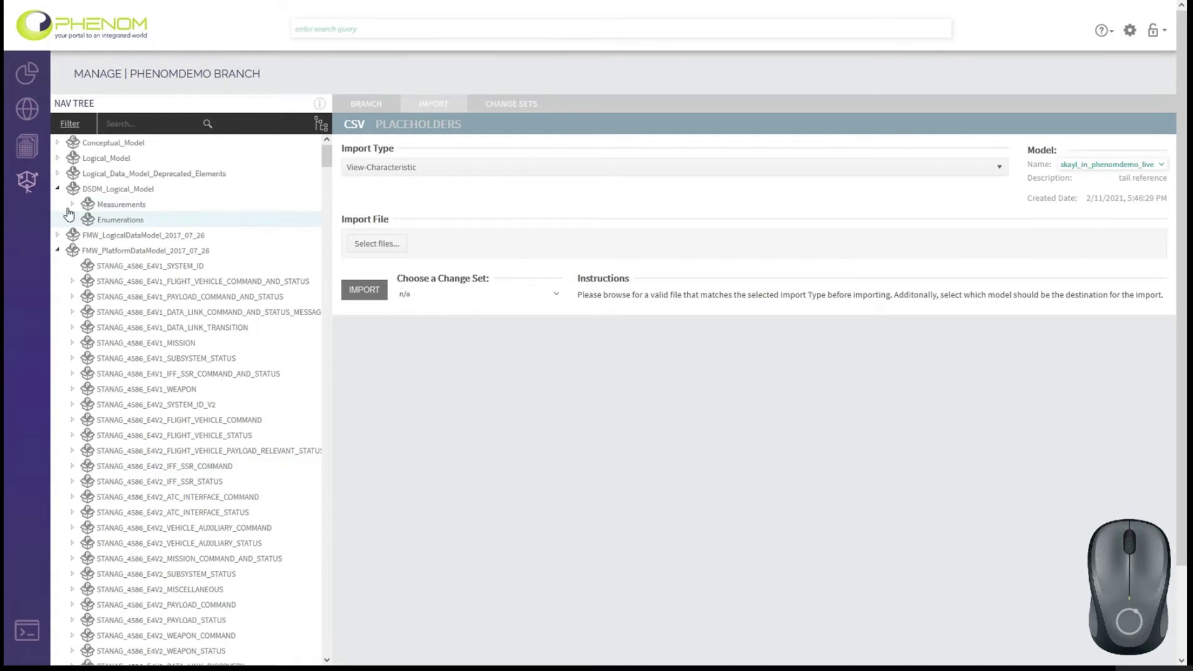
{"action": "left_click", "coordinate": [62, 194]}
Step: Expand PhenomEntities to reveal the imported Robot, Task and Assignment entities
{"action": "left_click", "coordinate": [61, 223]}
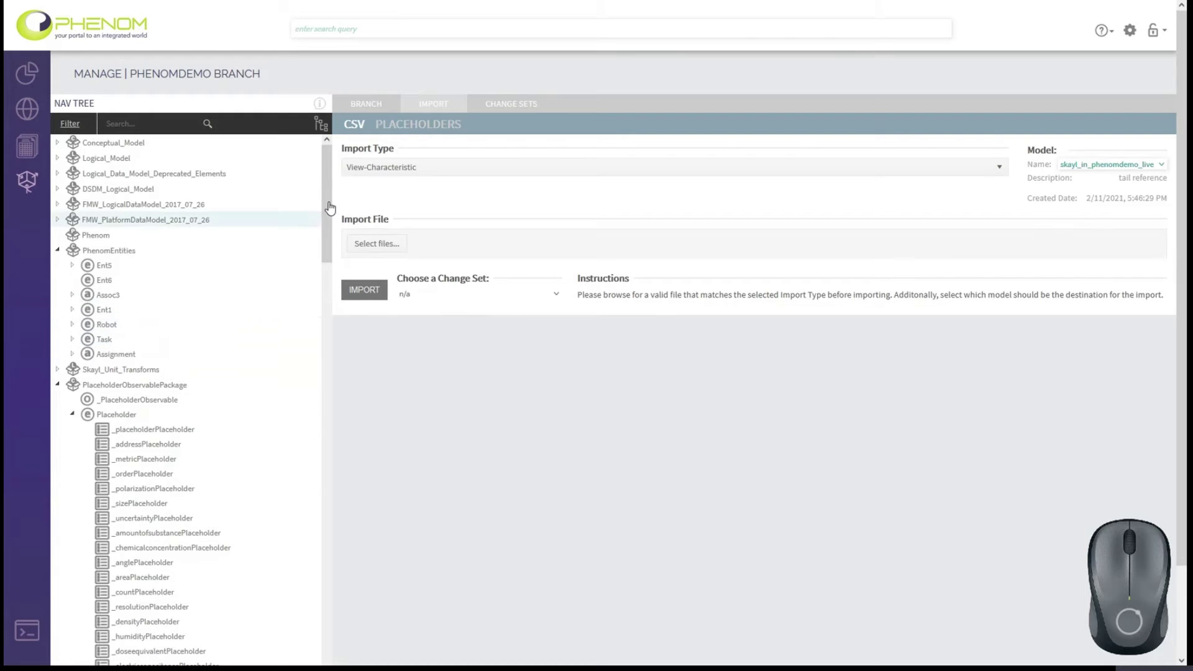
{"action": "left_click", "coordinate": [395, 174]}
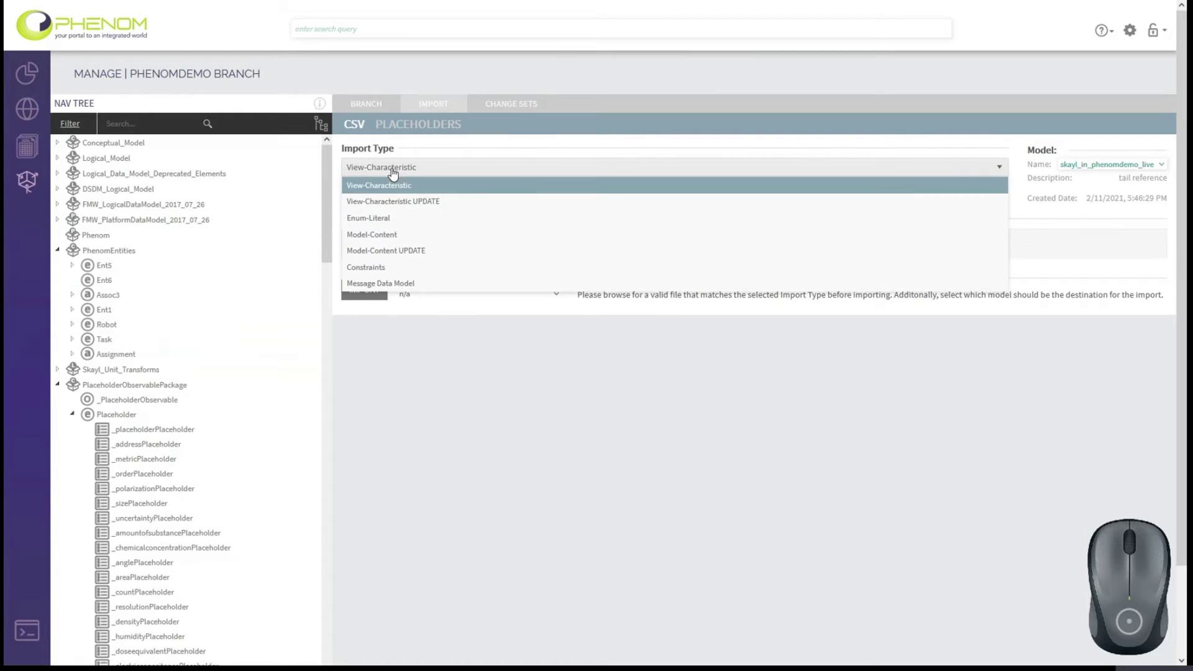
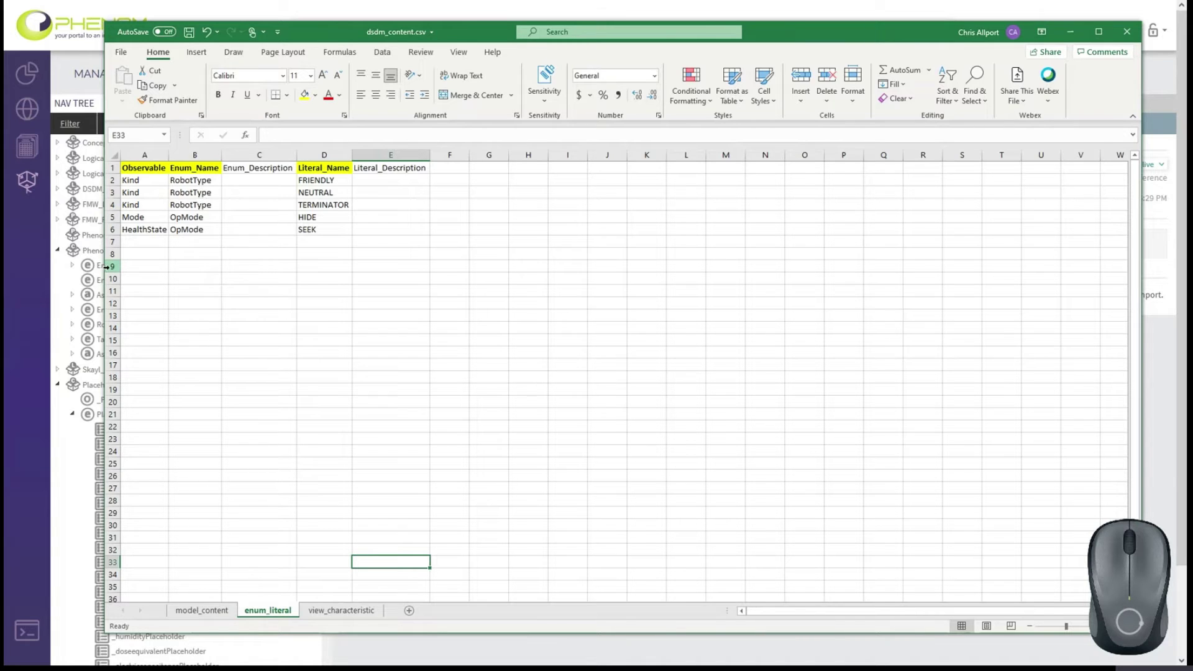
Step: Review the Kind and RobotType literals and change the OpMode rows' observable from HealthState to Mode
{"action": "left_click_drag", "start_coordinate": [149, 181], "coordinate": [154, 205]}
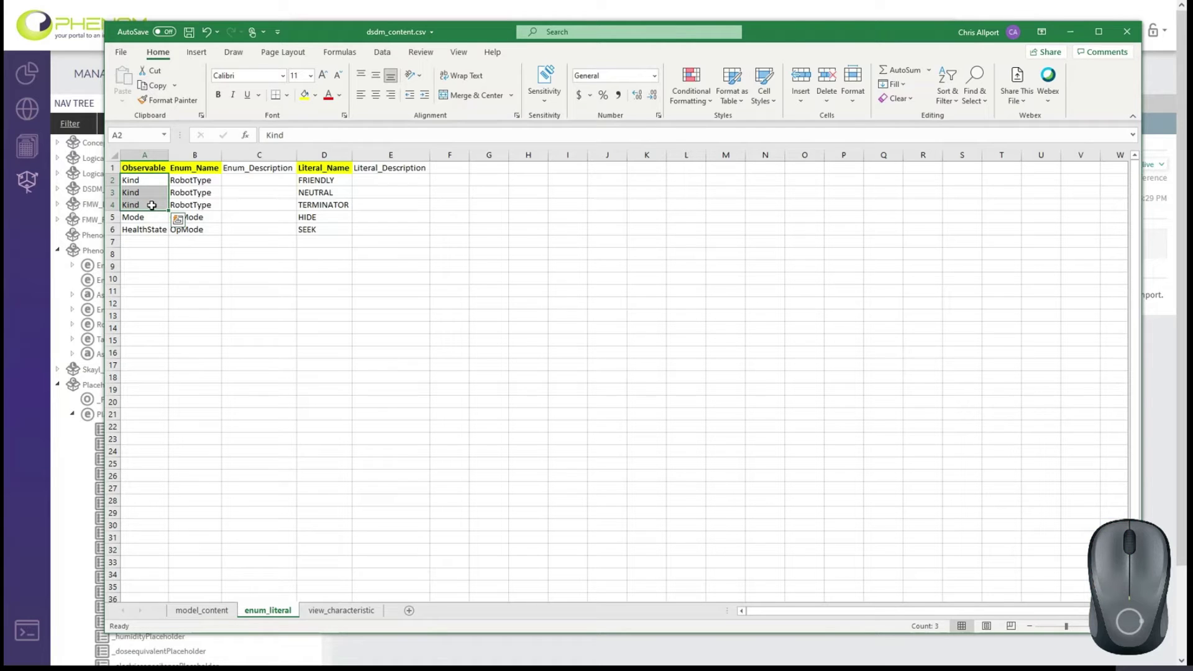
{"action": "left_click", "coordinate": [189, 180]}
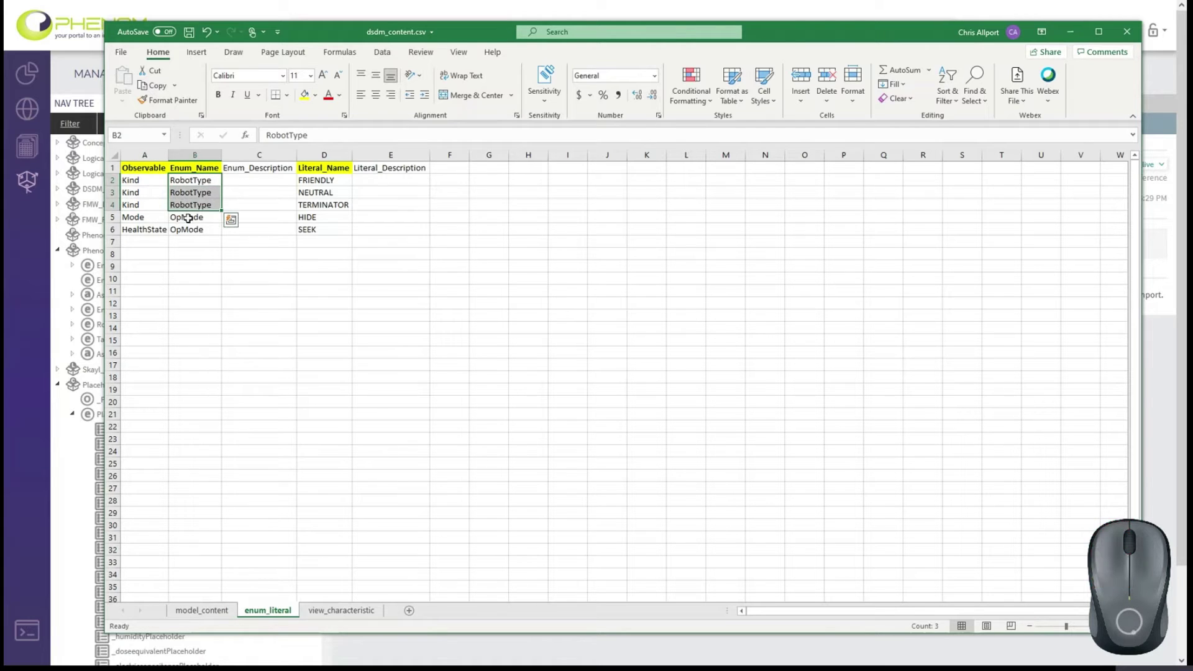
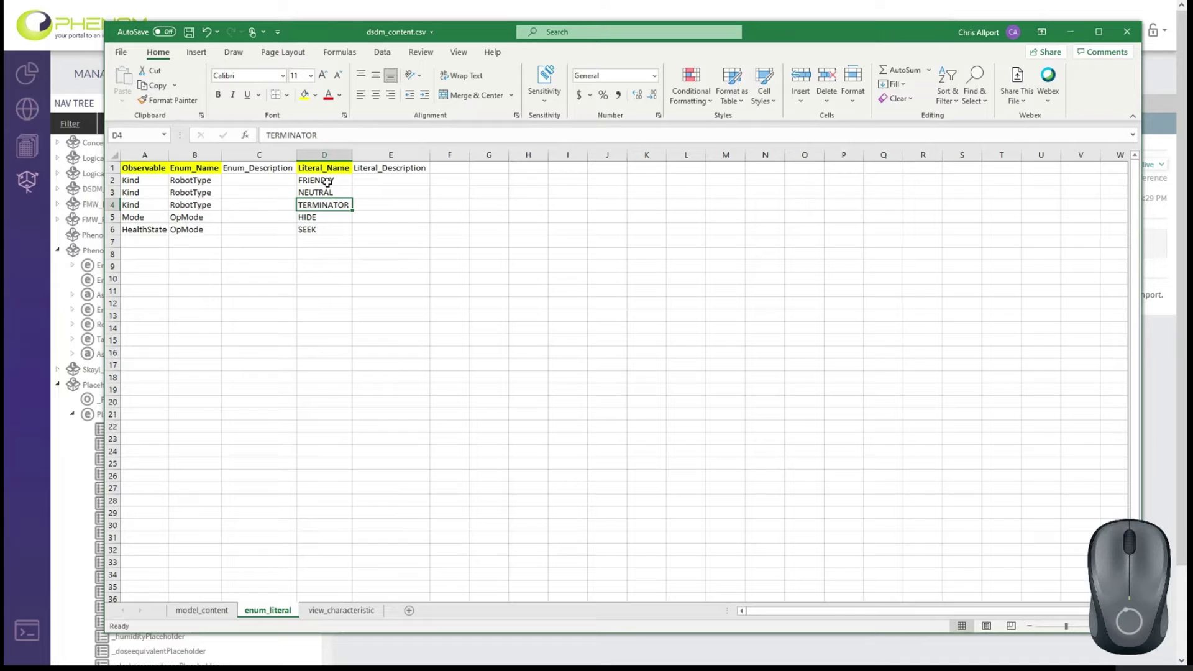
{"action": "left_click", "coordinate": [325, 202]}
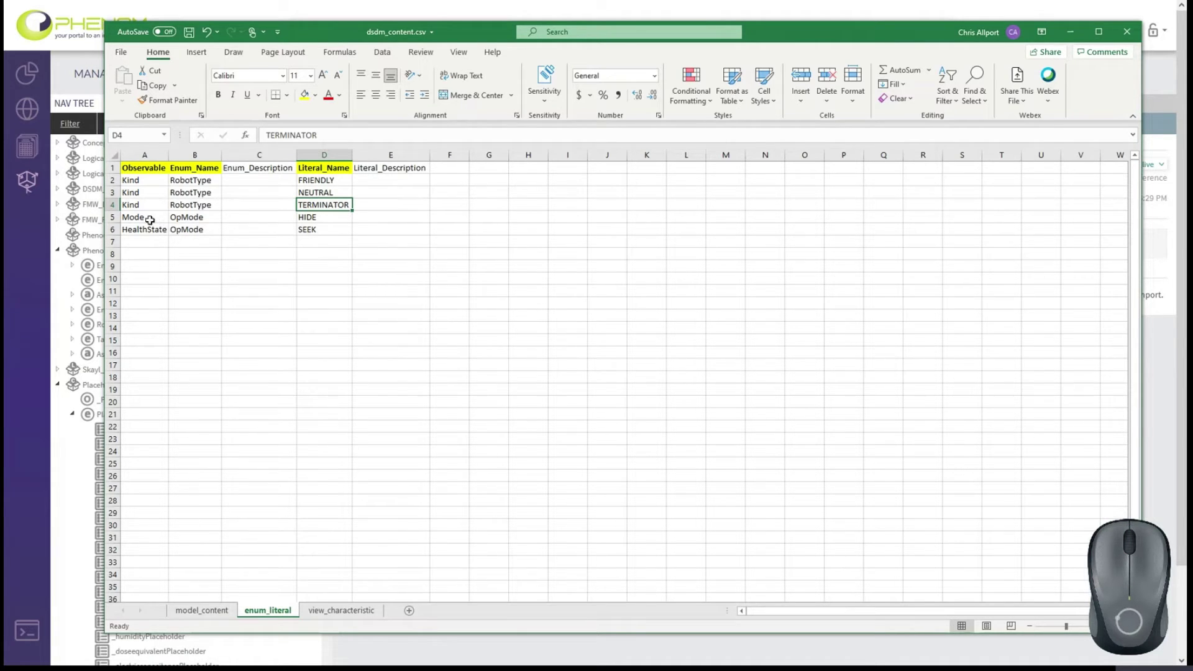
{"action": "left_click", "coordinate": [153, 218]}
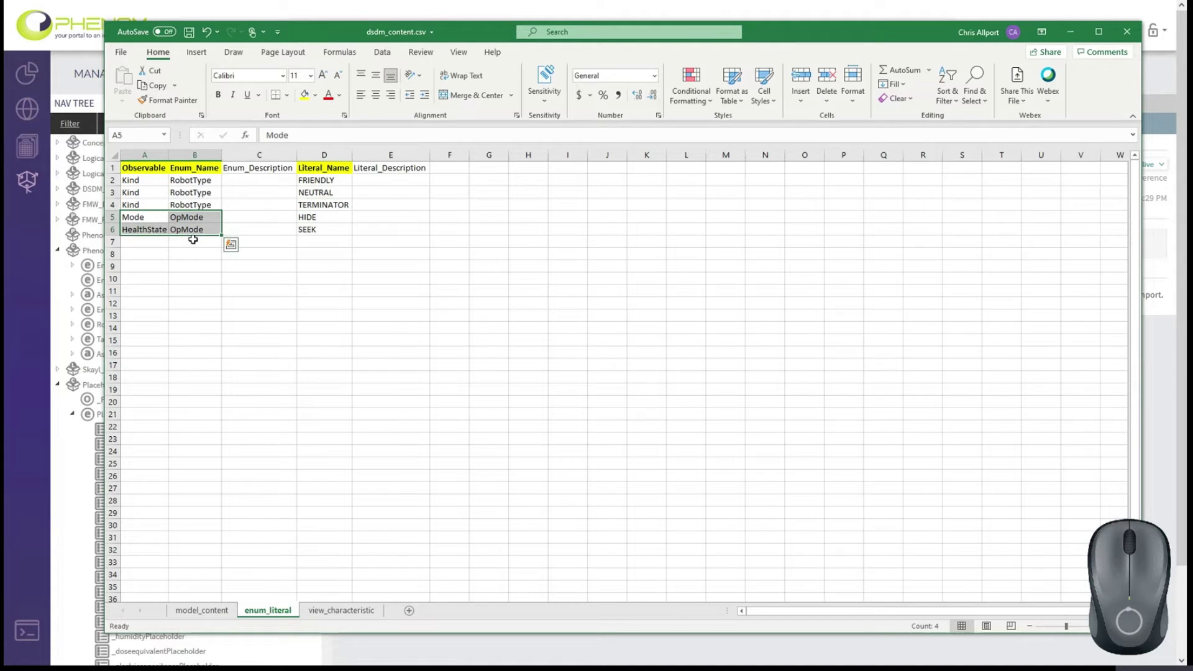
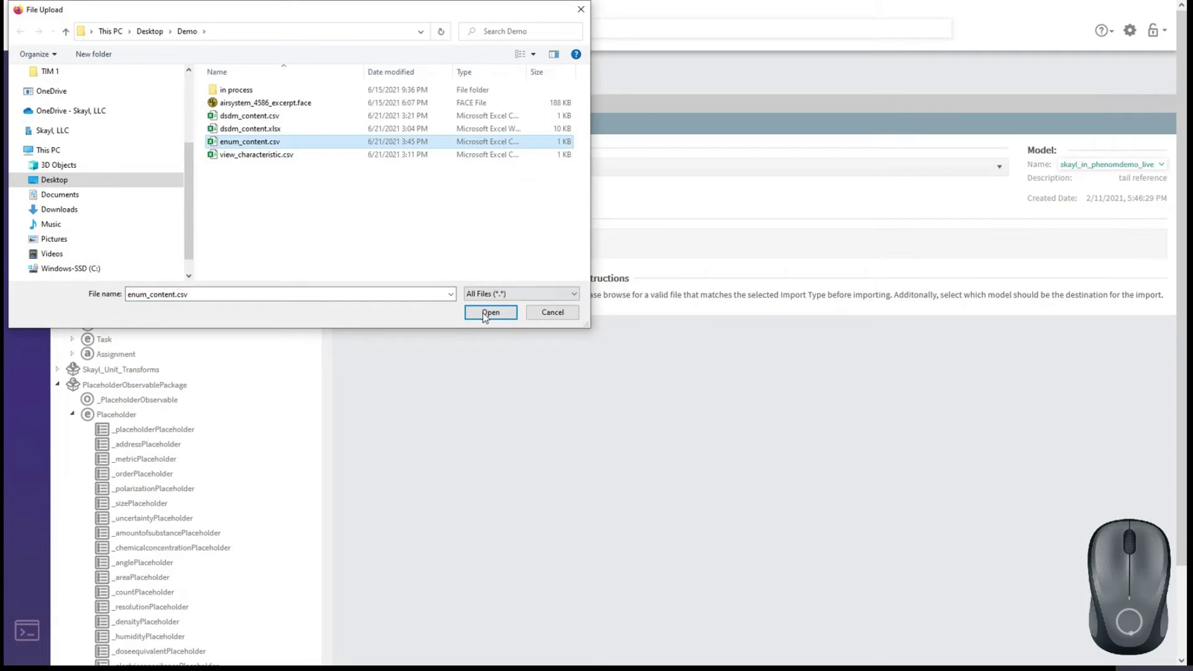
Step: Import enum_content.csv as Enum-Literal content
{"action": "left_click", "coordinate": [489, 317]}
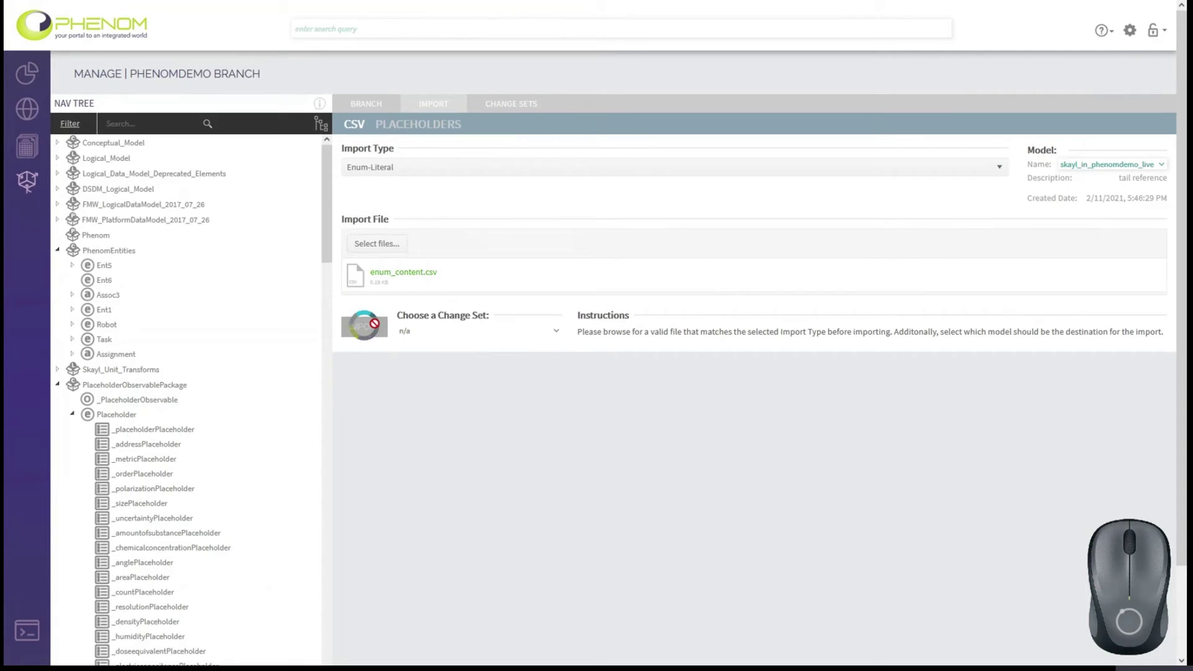
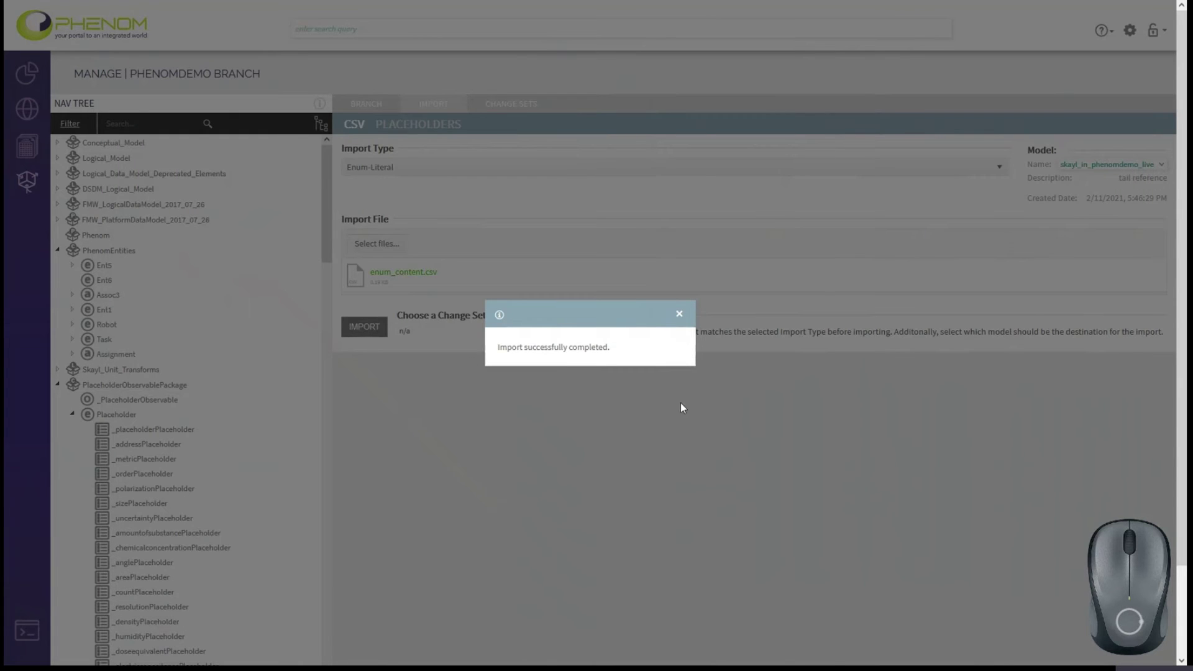
Step: Dismiss the success message and import view_characteristic.csv as View-Characteristic content
{"action": "left_click", "coordinate": [683, 320]}
{"action": "left_click", "coordinate": [429, 174]}
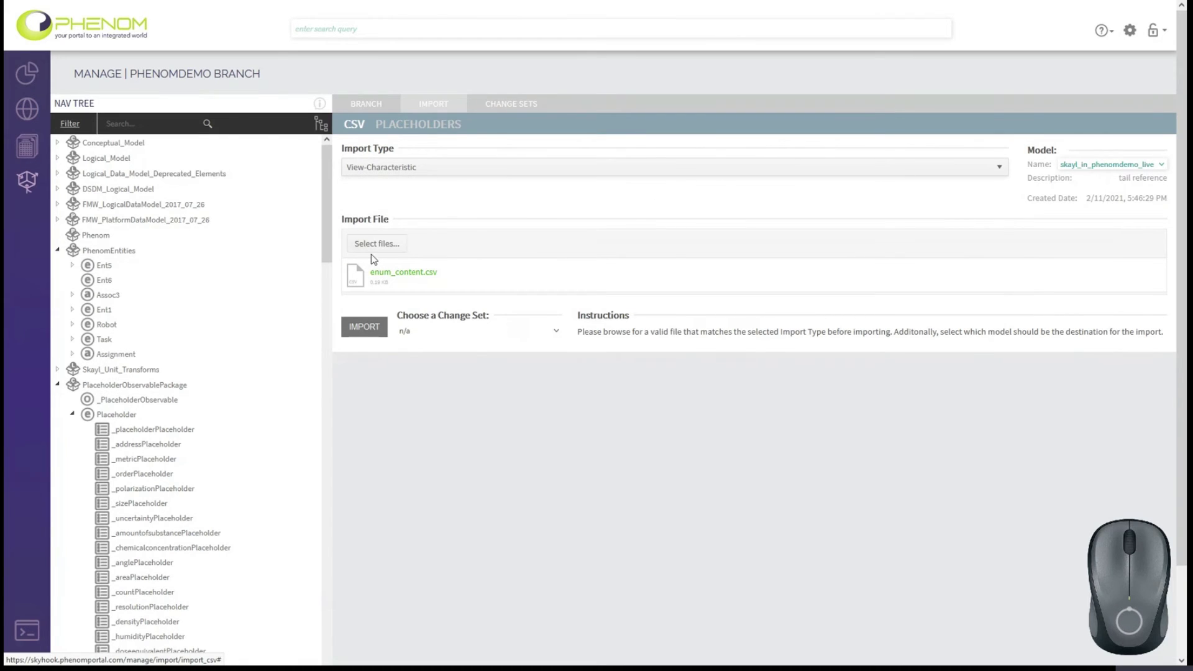
{"action": "left_click", "coordinate": [377, 248]}
{"action": "left_click", "coordinate": [258, 161]}
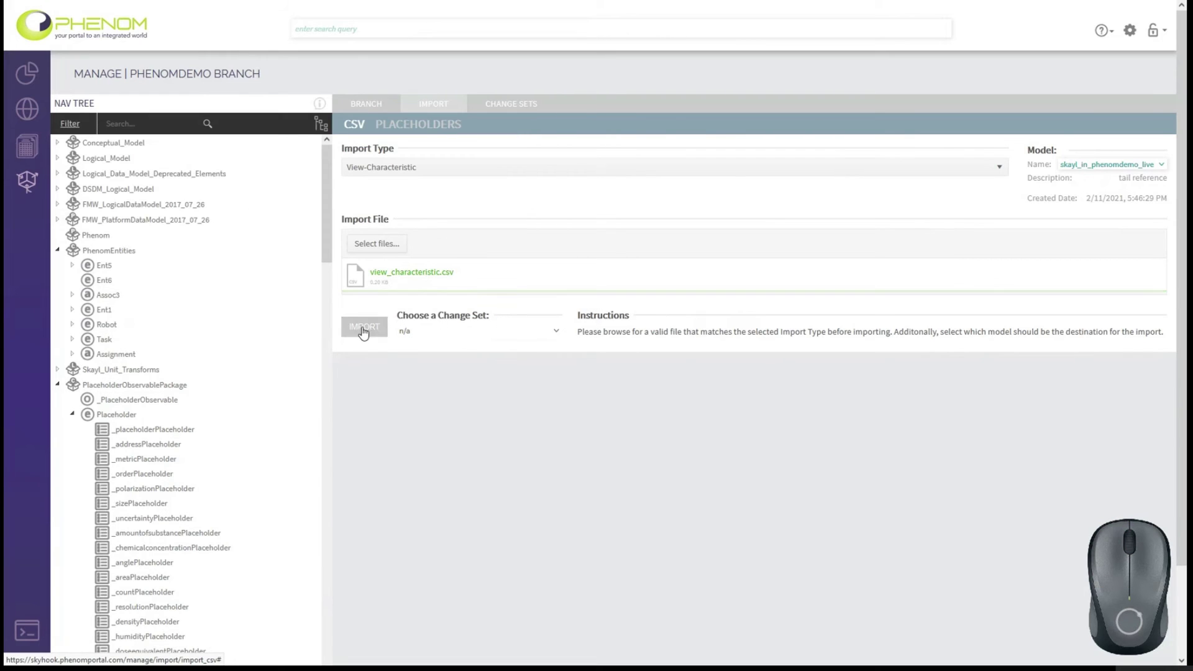
{"action": "left_click", "coordinate": [369, 330]}
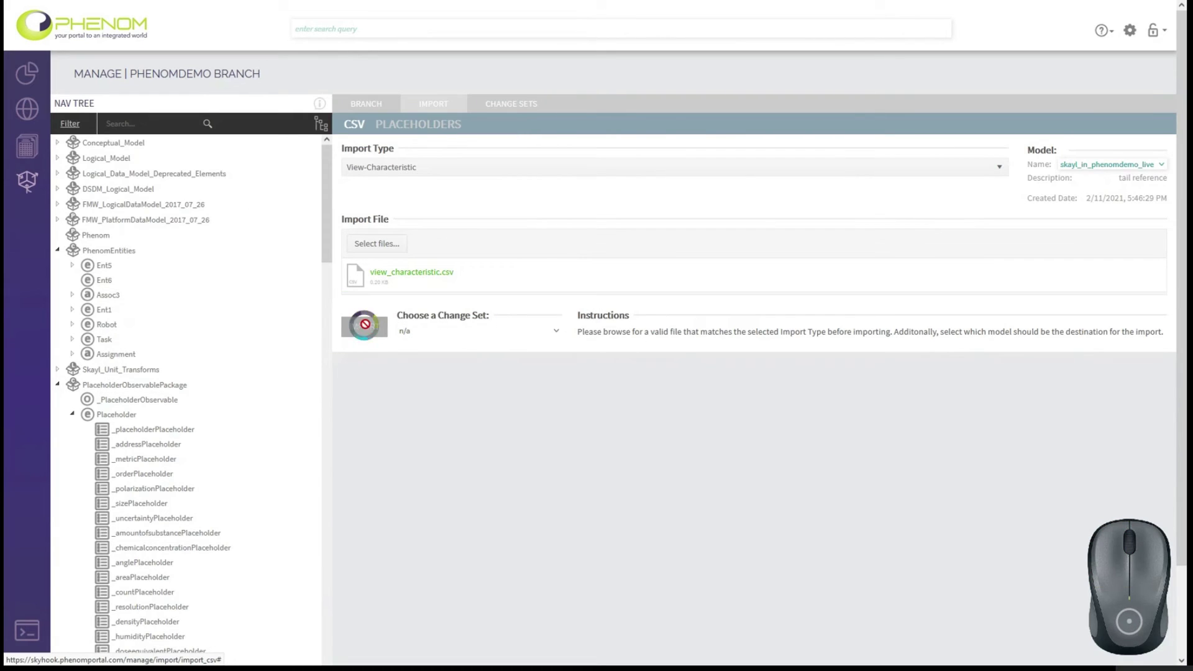